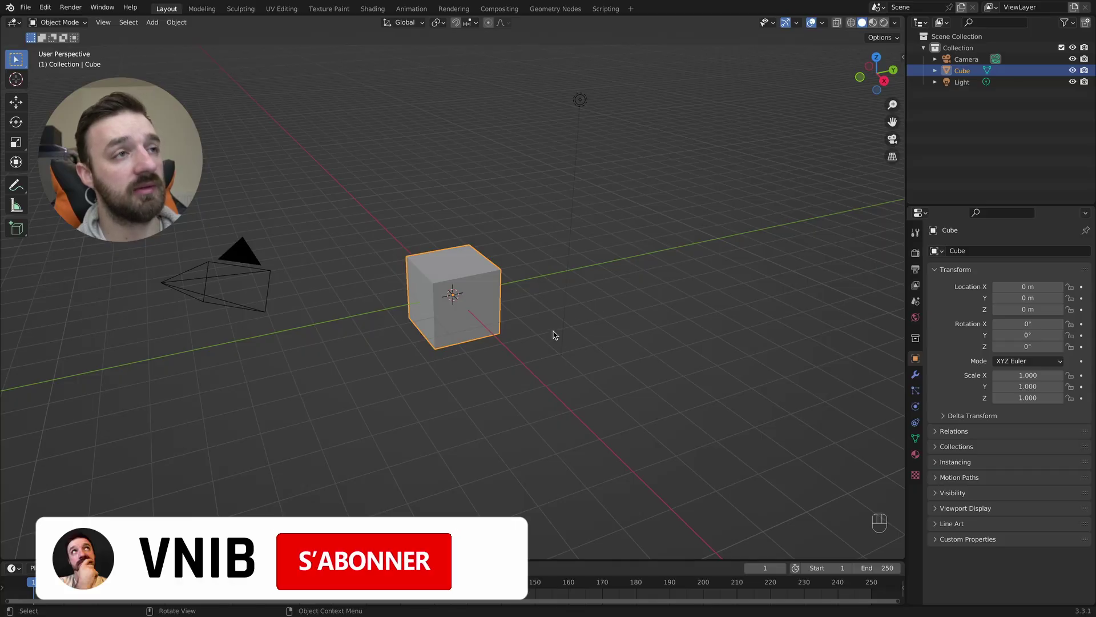
Step: Delete the default cube, camera and light, go to front view and start adding a reference image
key(a)
key(x)
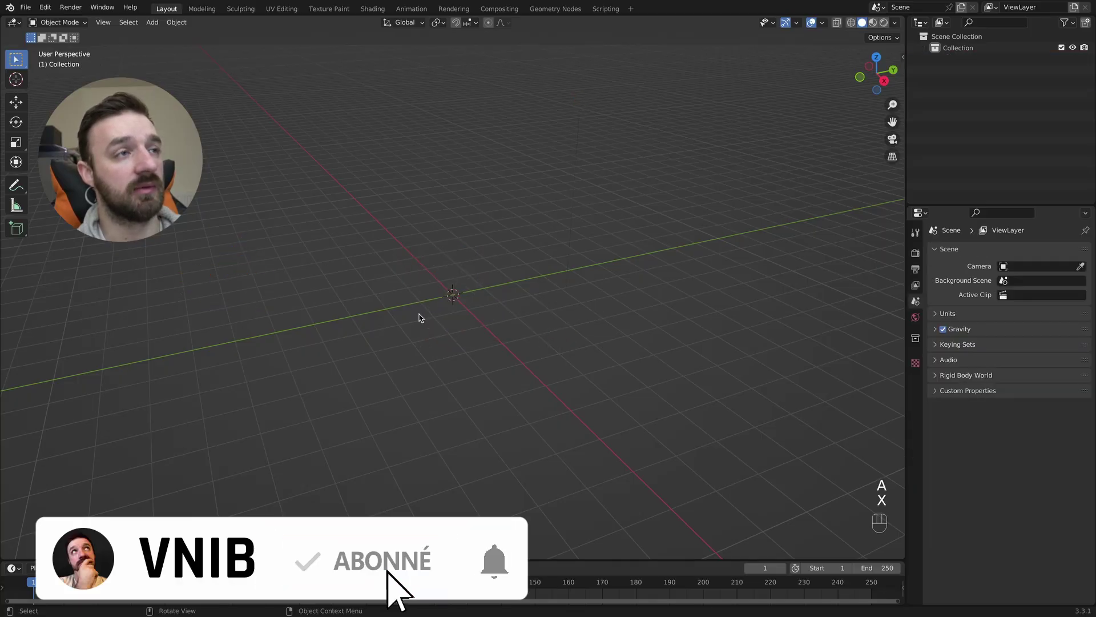
key(KP_1)
key(shift+a)
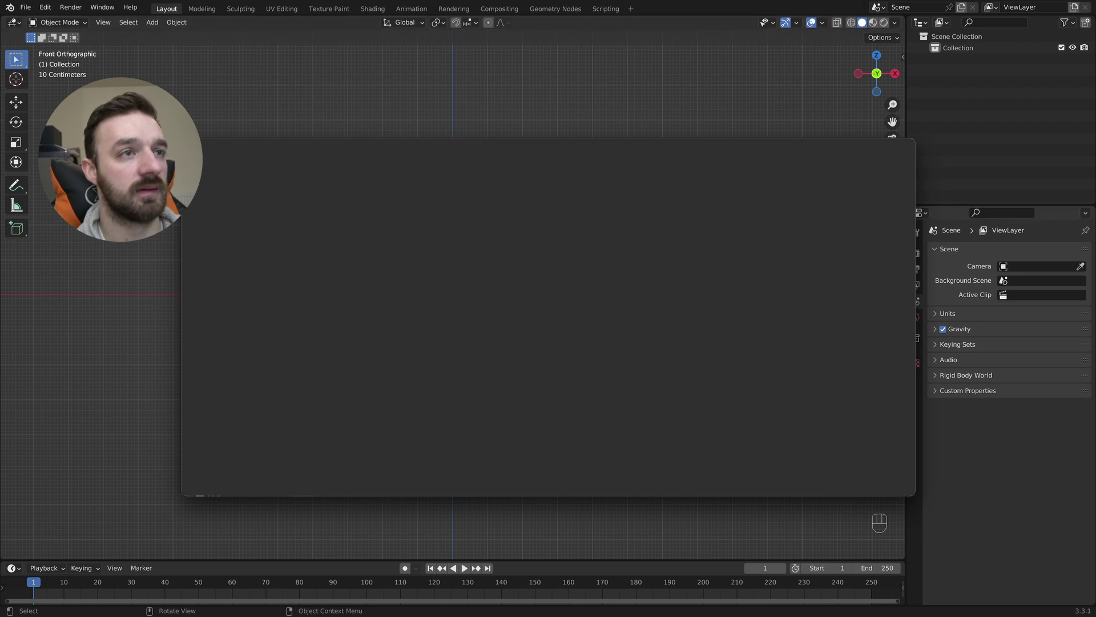
Step: Scale the bat reference to about 3.1 and slide it along X so the bat is centred
key(s)
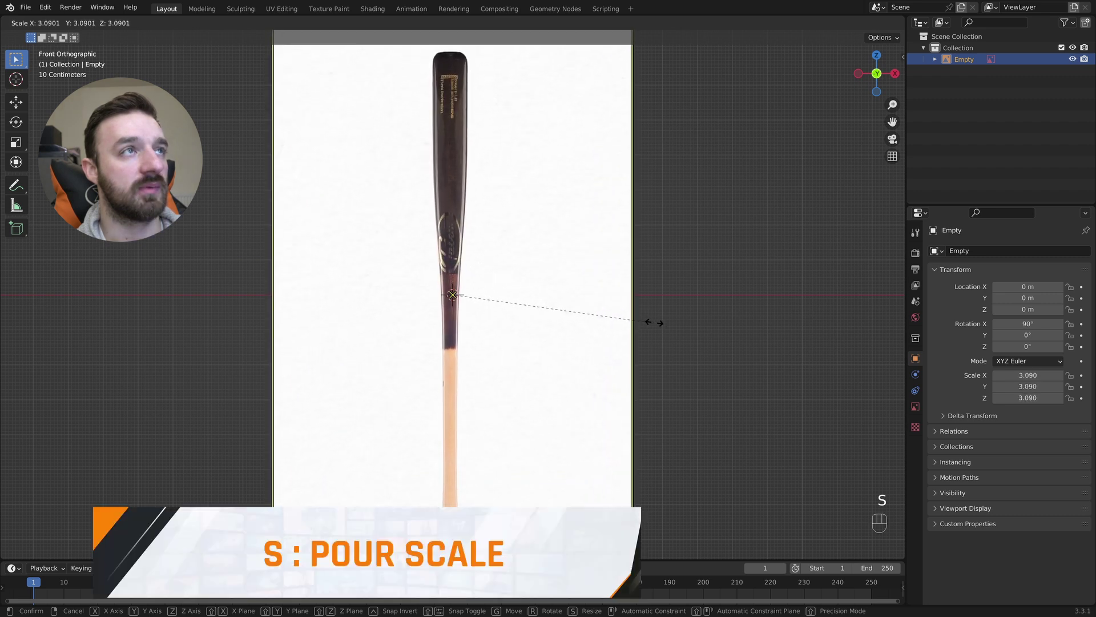
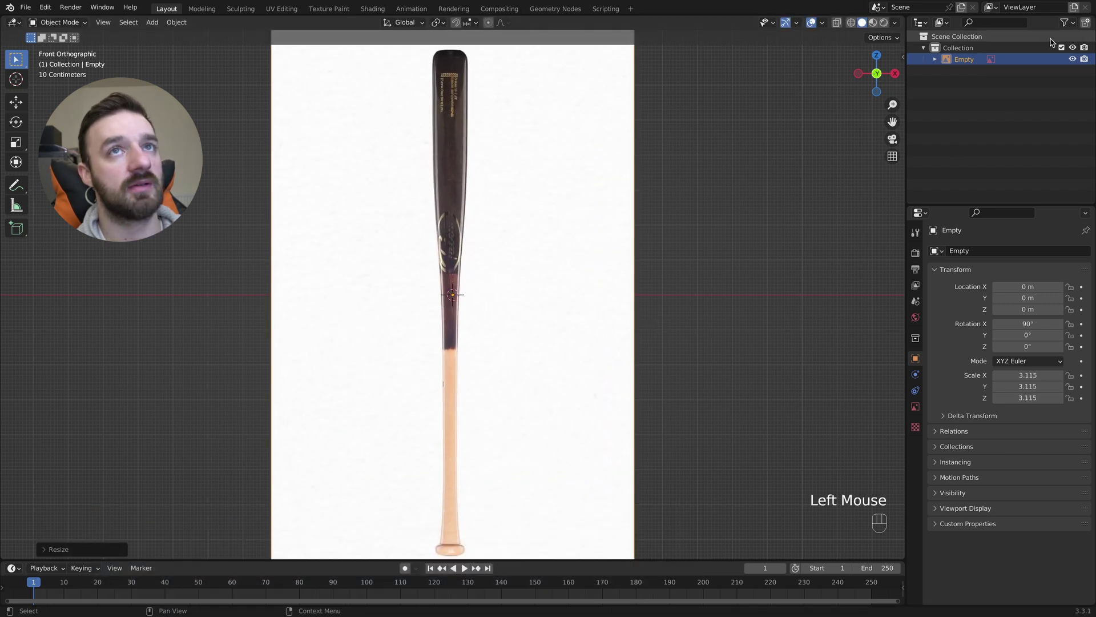
key(g)
key(x)
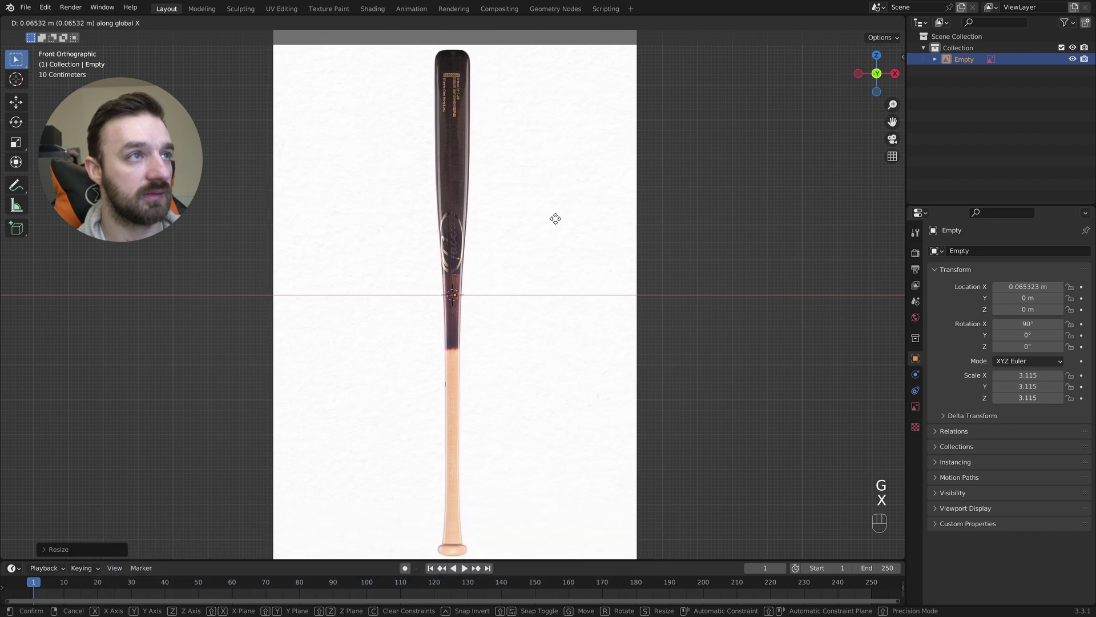
click(556, 225)
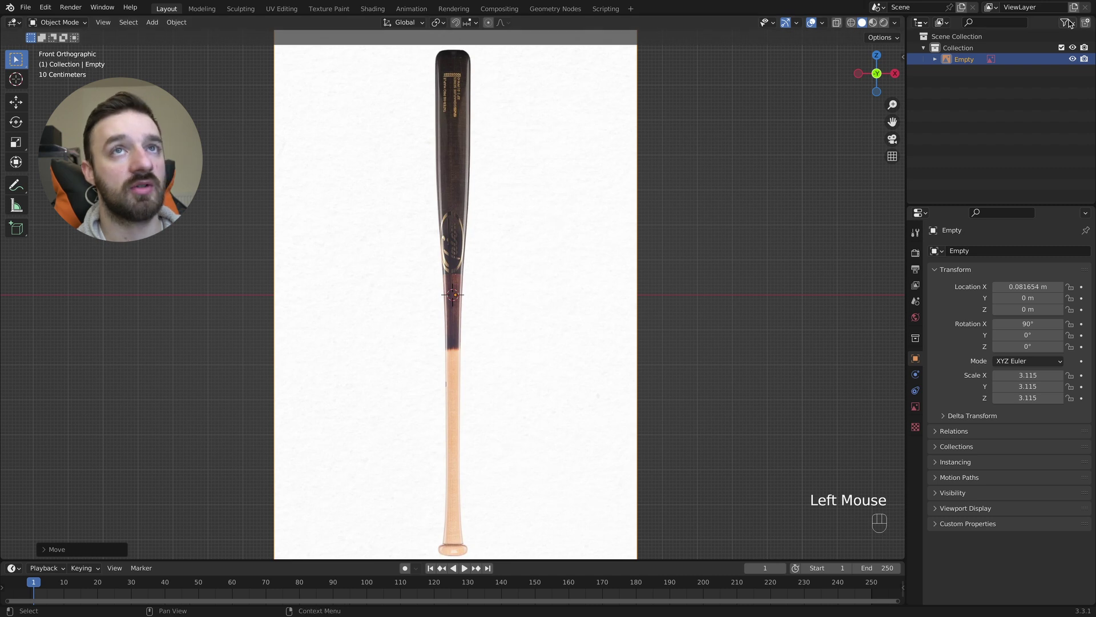
Step: Make the reference empty unselectable in the Outliner and pan to the bat's handle end
drag(1071, 22, 933, 107)
click(1063, 59)
click(752, 137)
drag(680, 178, 422, 265)
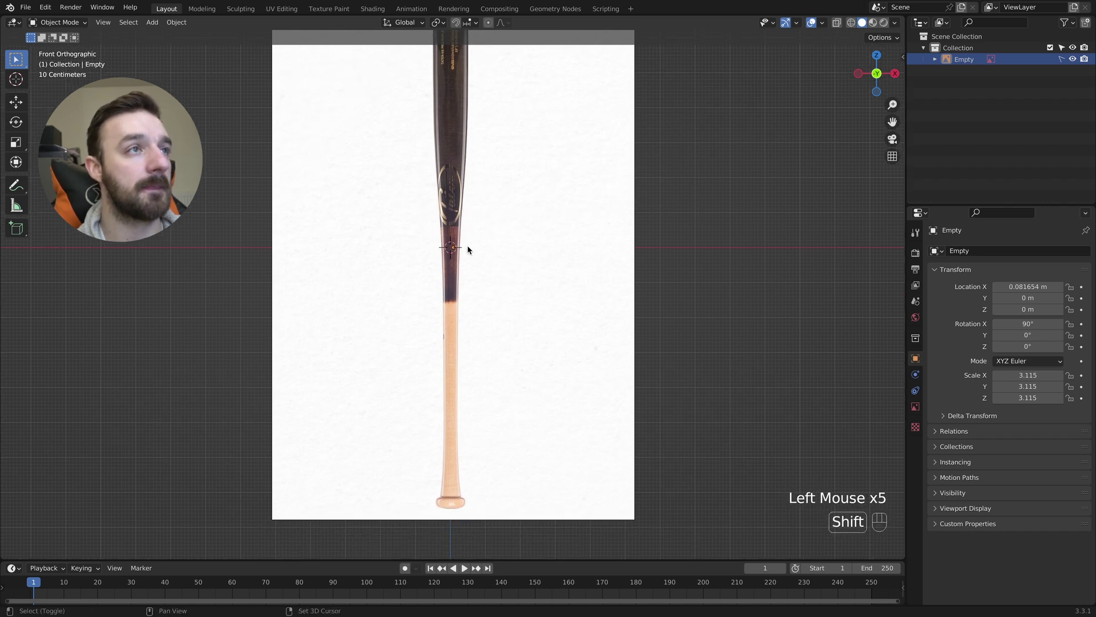
Step: Add a UV sphere, shrink it and move it down so it sits centred on the bat's knob
key(shift+a)
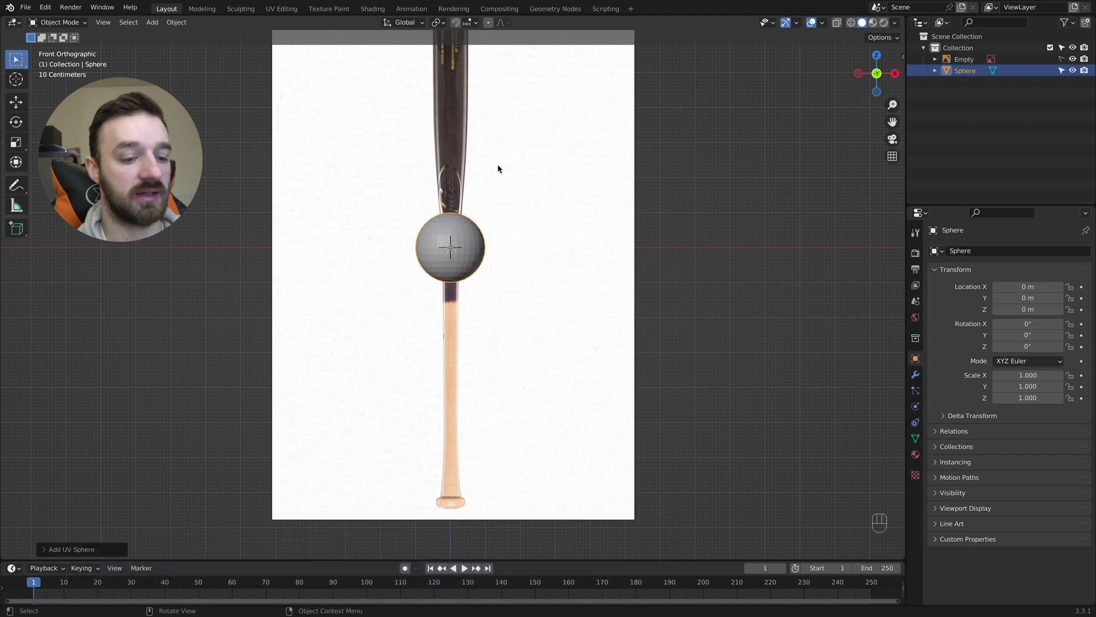
key(g)
key(z)
click(485, 422)
key(s)
click(501, 484)
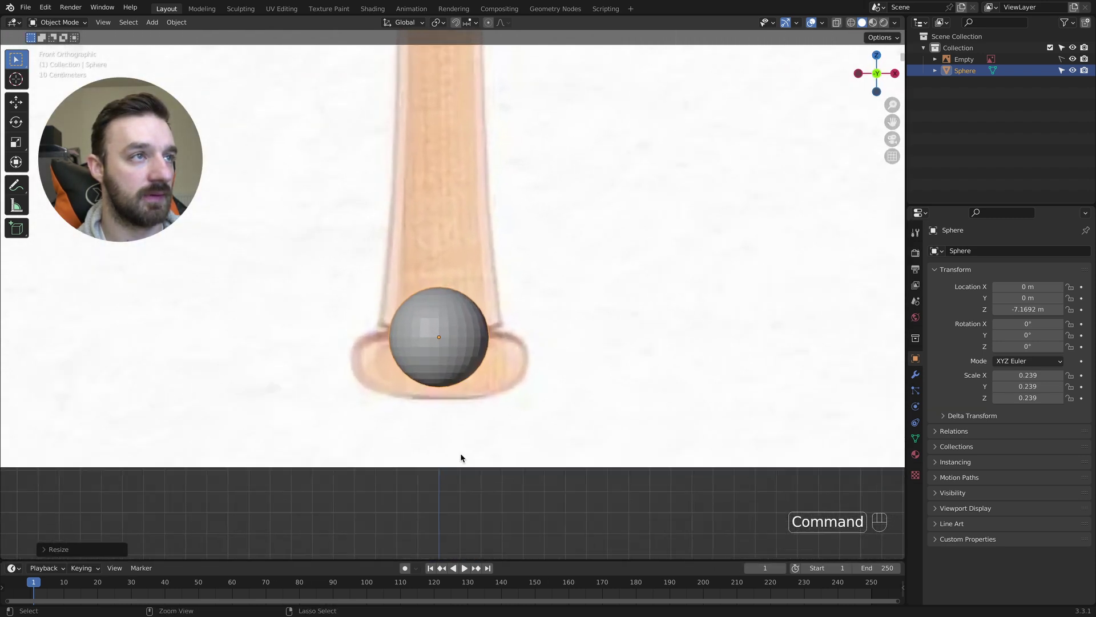
key(g)
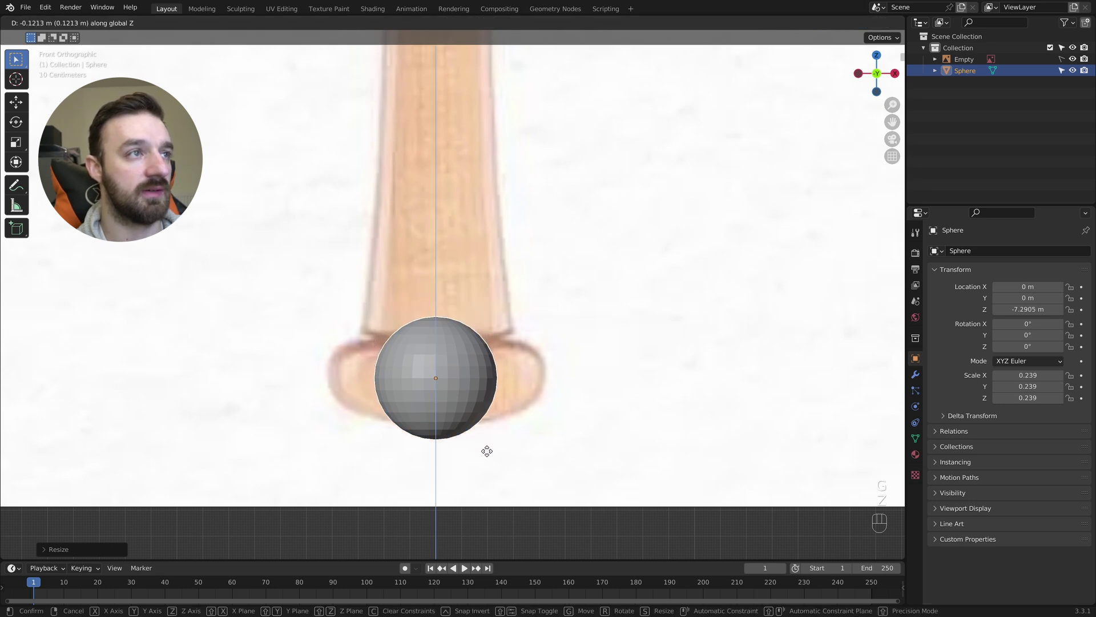
click(487, 464)
key(s)
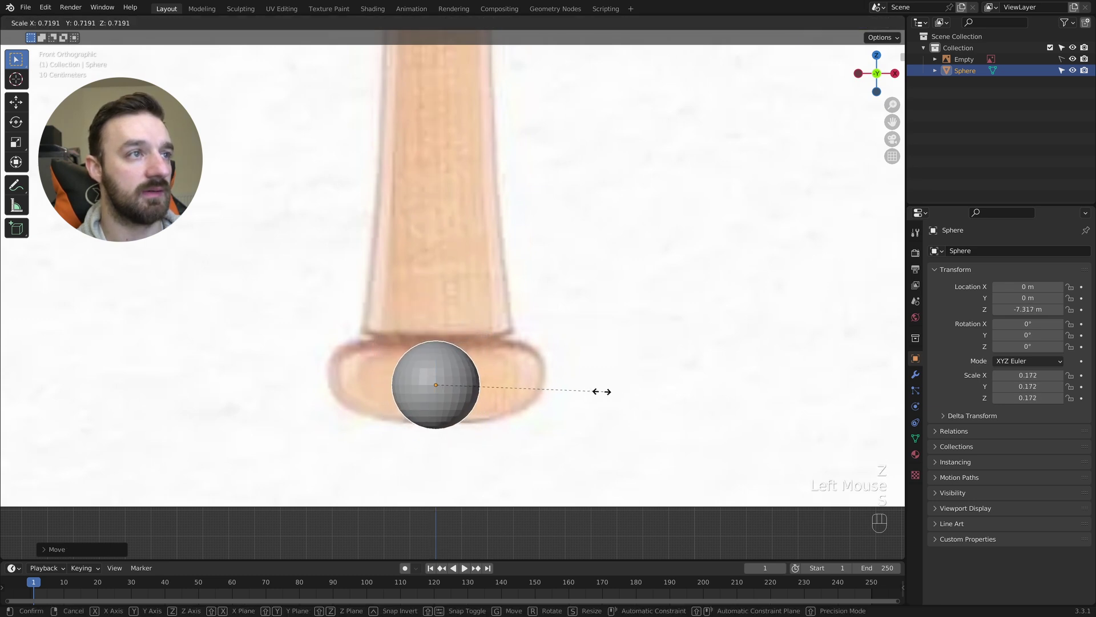
click(595, 398)
key(g)
key(z)
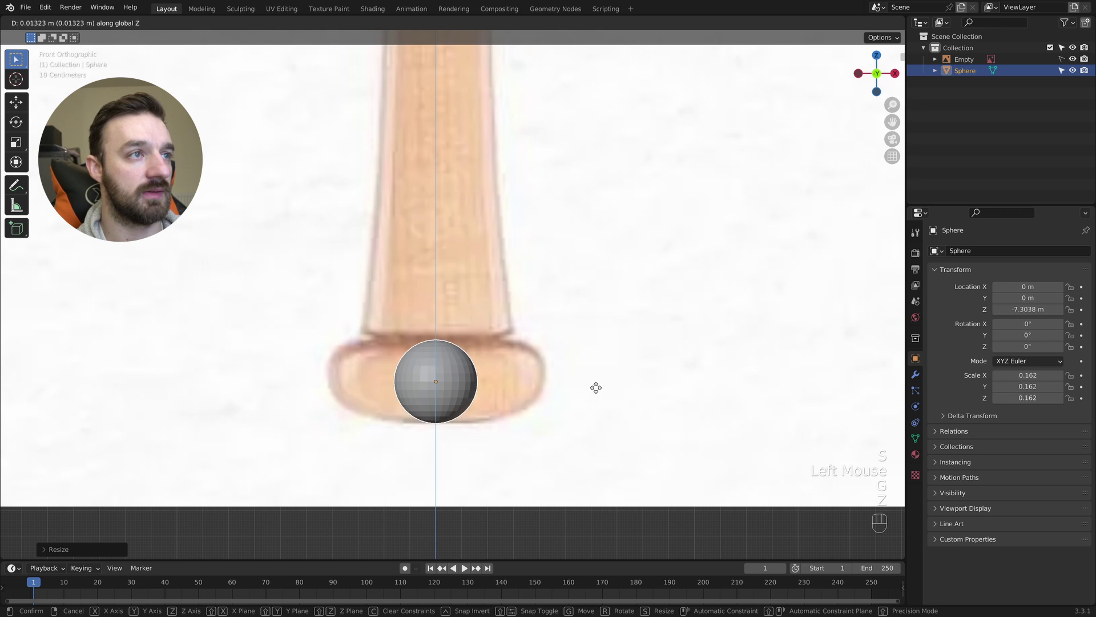
click(597, 393)
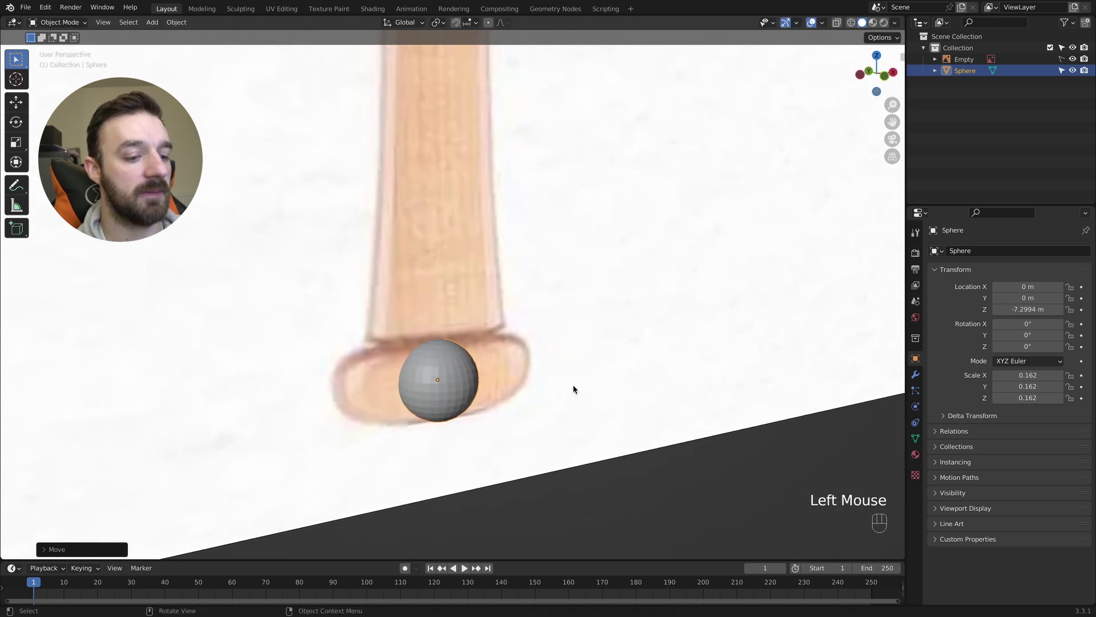
Step: Widen the sphere on X and Y only into a flat disc and check it against the reference in wireframe
key(s)
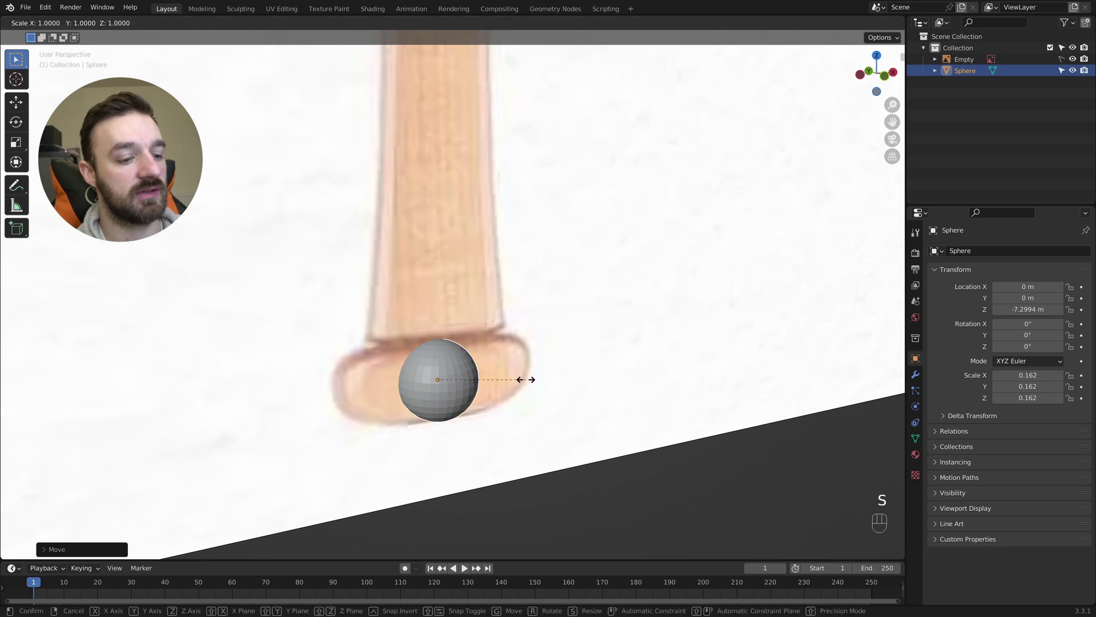
key(shift+z)
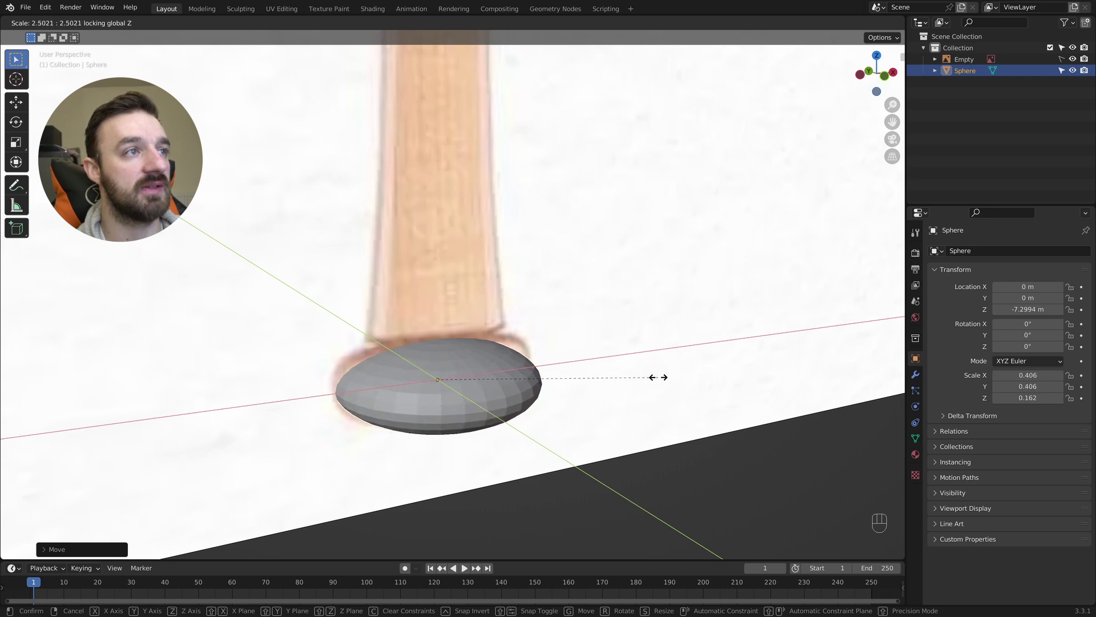
click(669, 383)
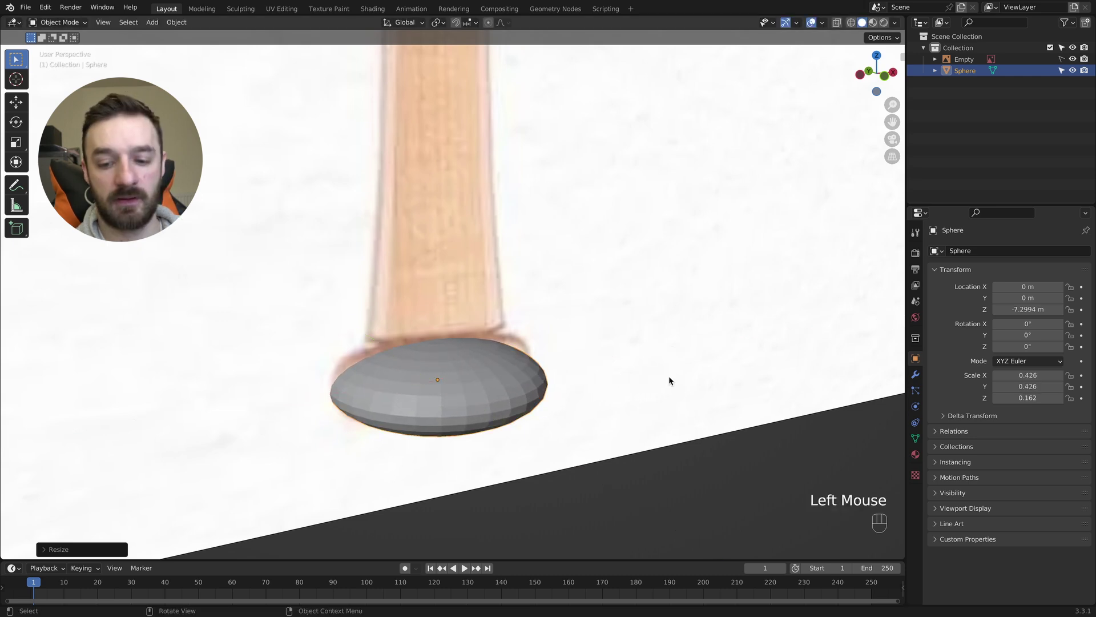
key(KP_1)
key(z)
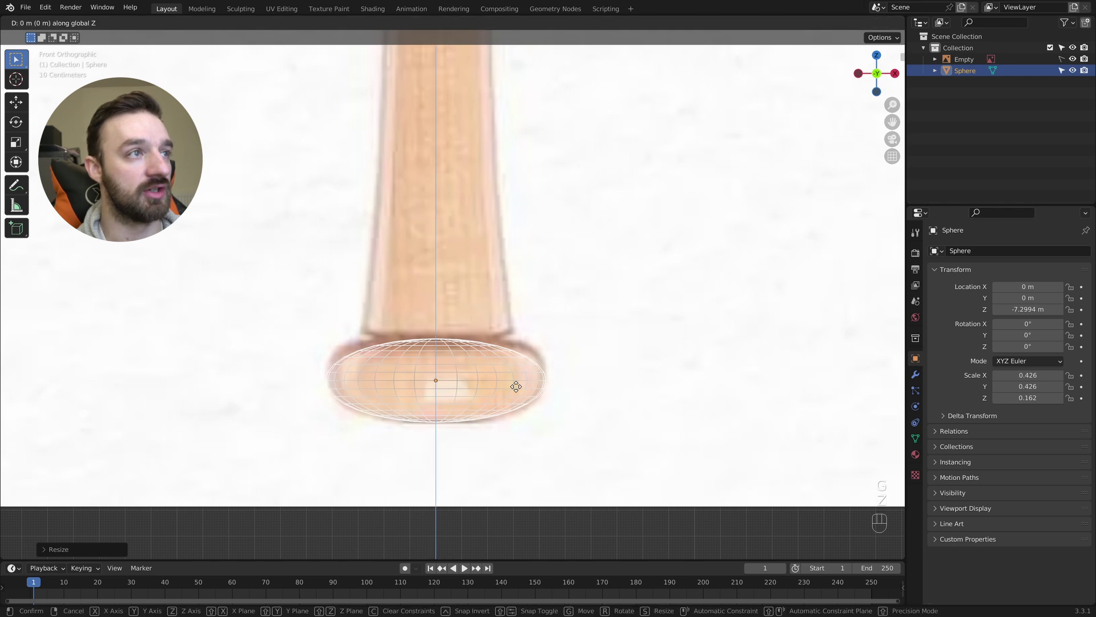
click(519, 391)
Step: Scale the disc on Z to the knob's thickness and enter Edit Mode in face select
key(s)
key(z)
click(524, 386)
key(z)
key(Tab)
key(3)
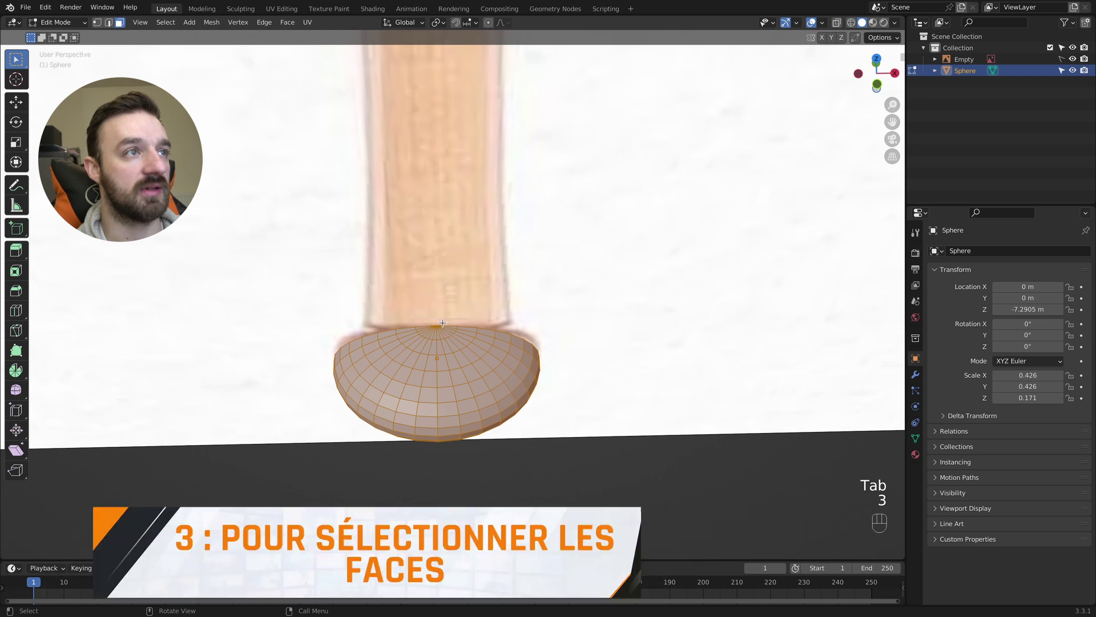
drag(442, 314, 429, 325)
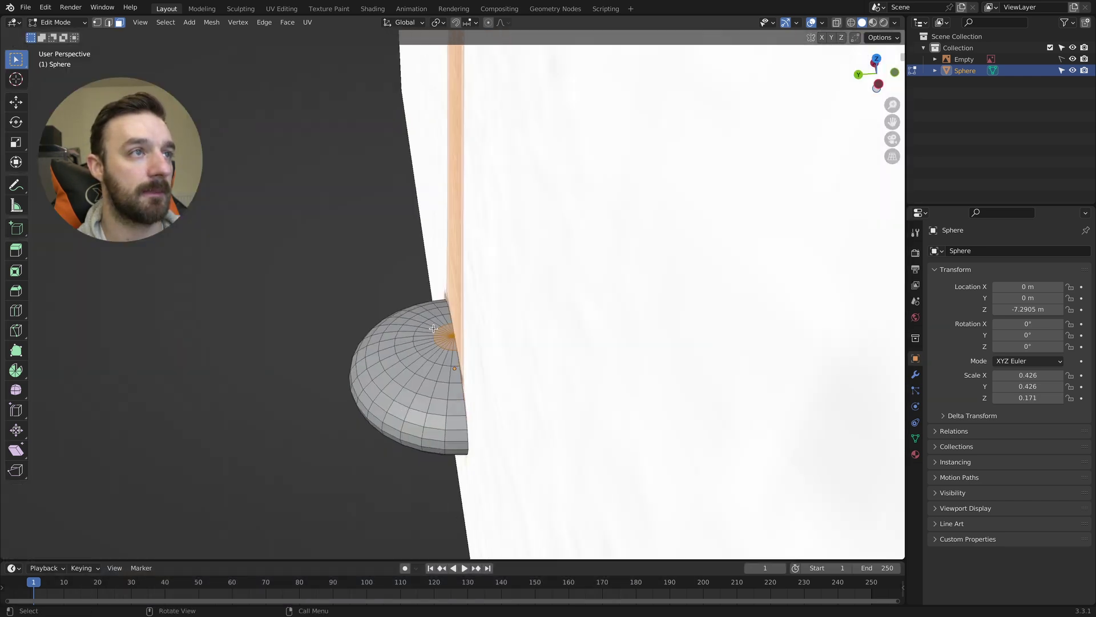
Step: Grow the selection across the disc's top cap, delete those faces and switch to edge select on the open rim
key(super+KP_Add)
key(super+KP_Add)
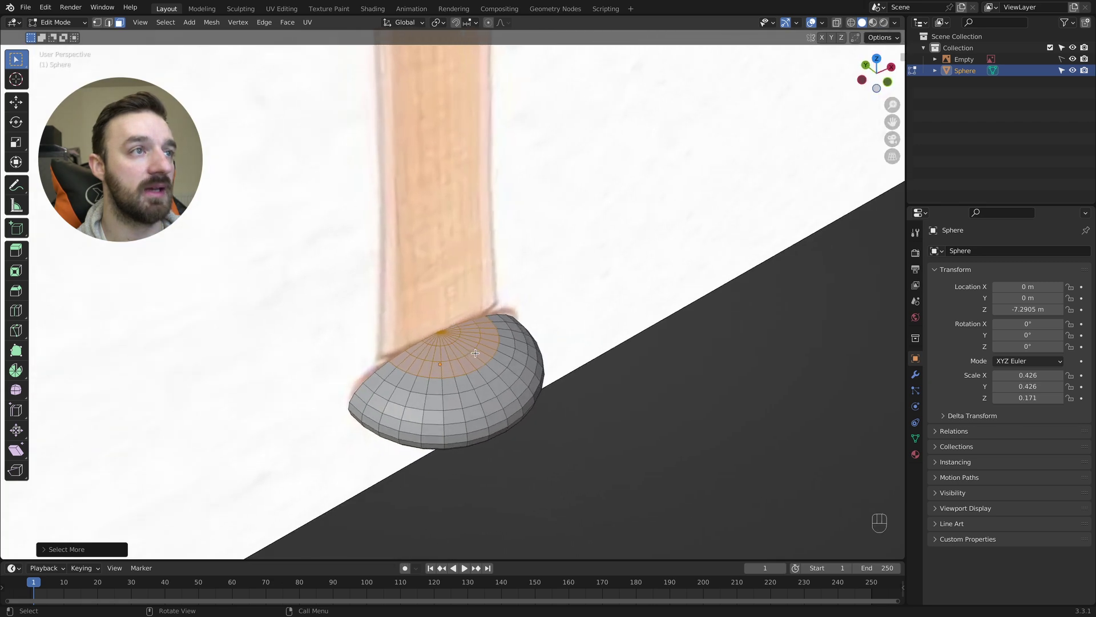
key(x)
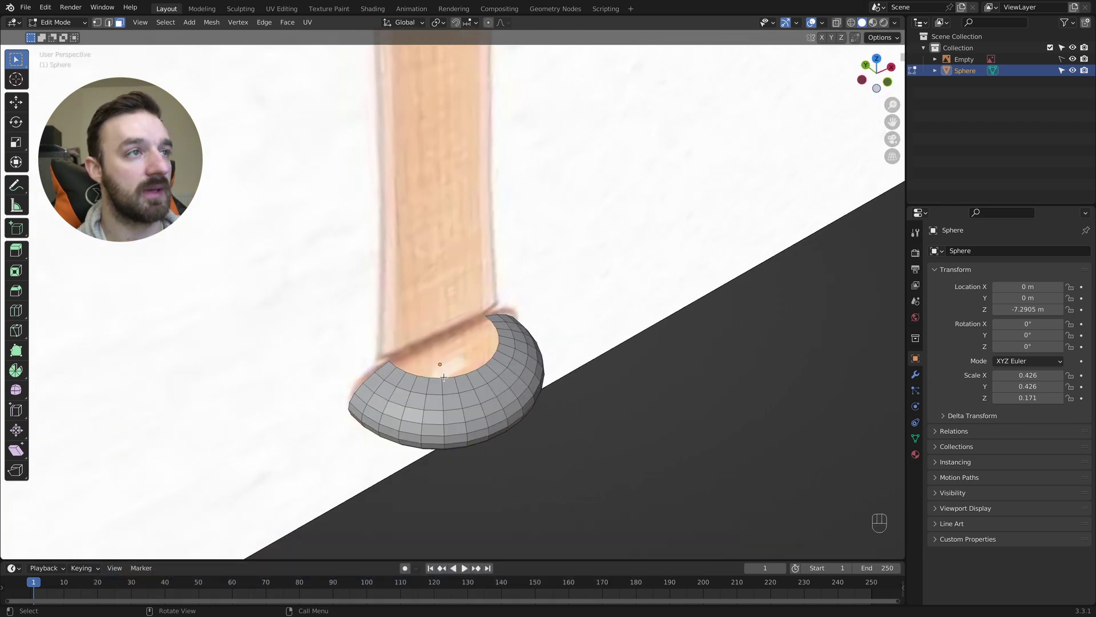
key(2)
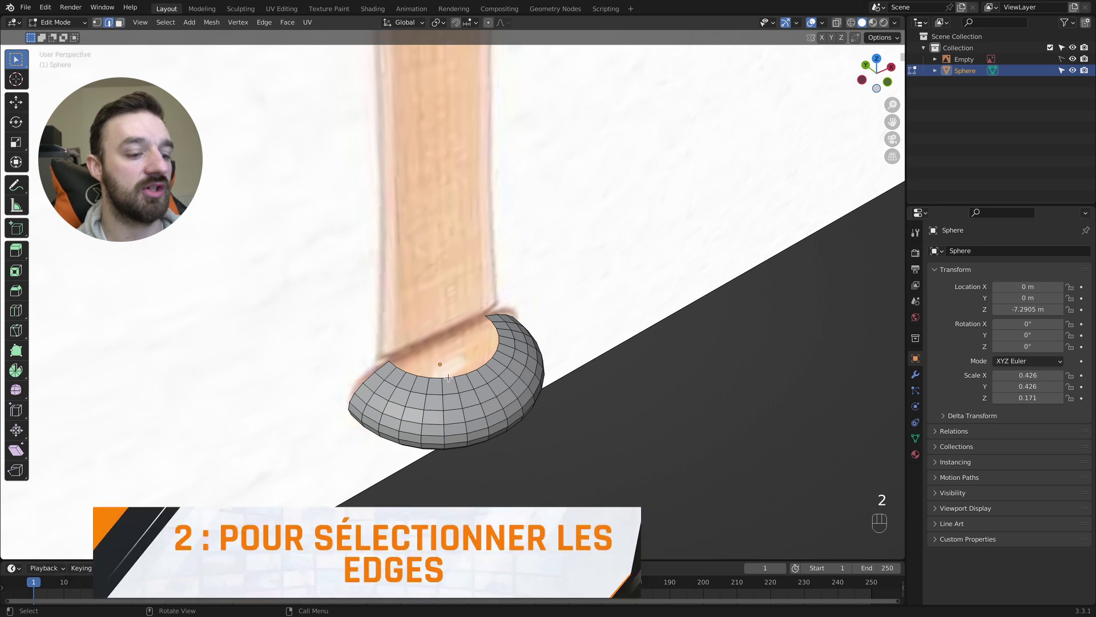
click(447, 373)
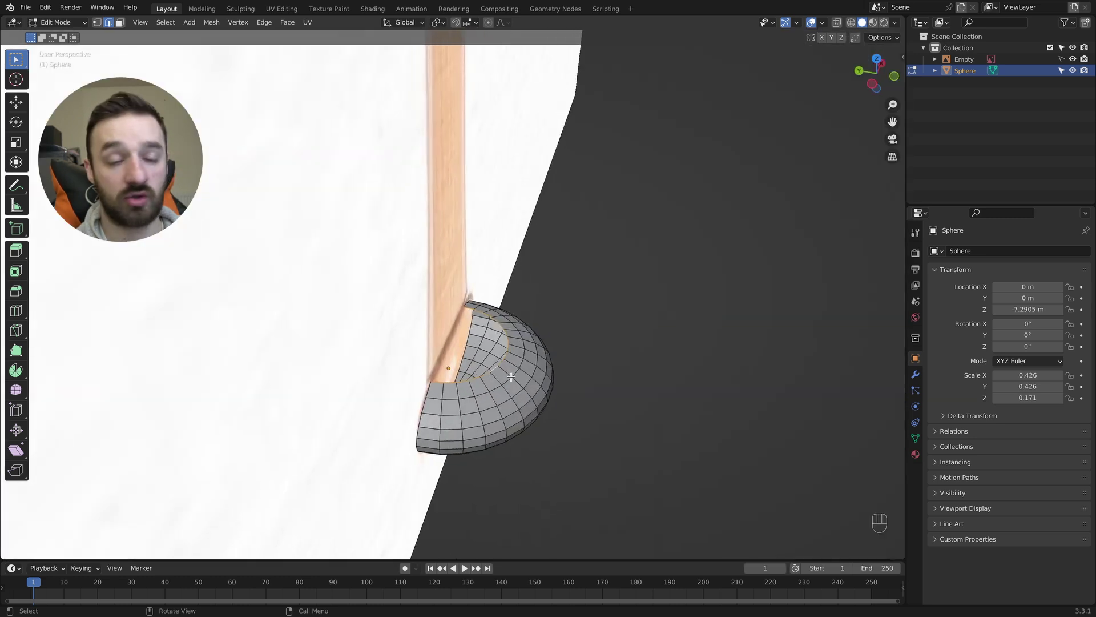
Step: Extrude the knob's top ring a short way up on Z and scale it in to the handle width
key(KP_1)
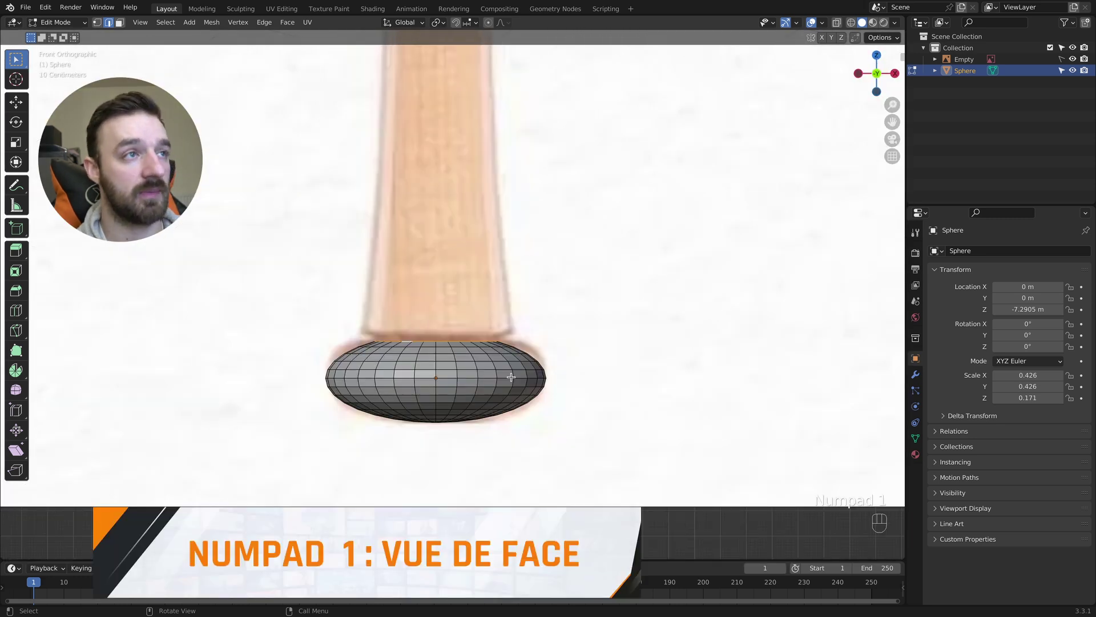
key(e)
key(z)
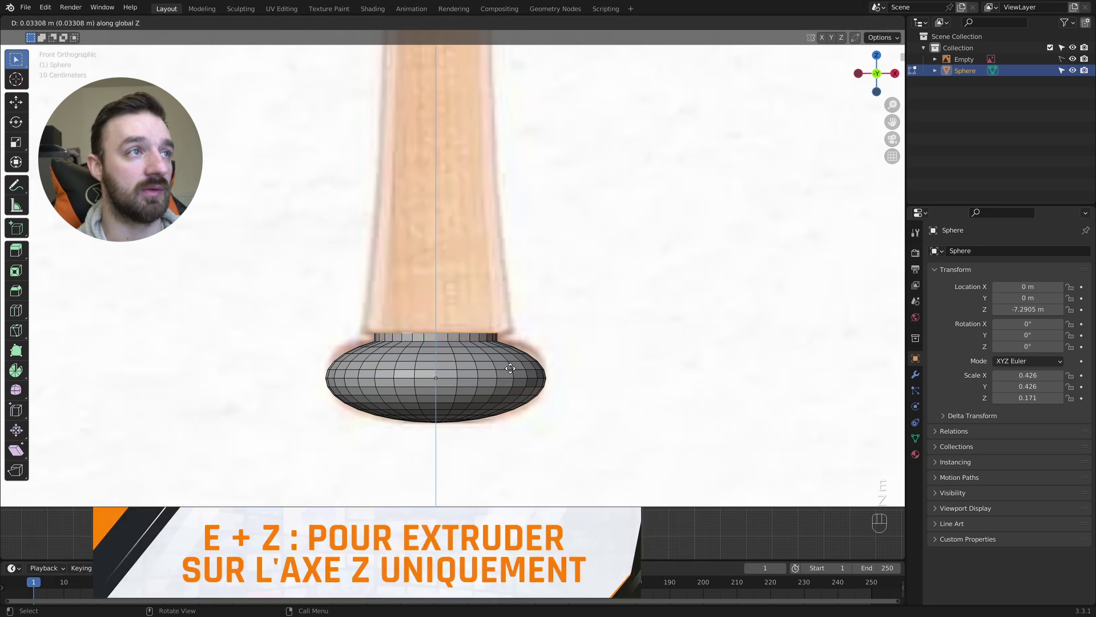
click(508, 364)
key(s)
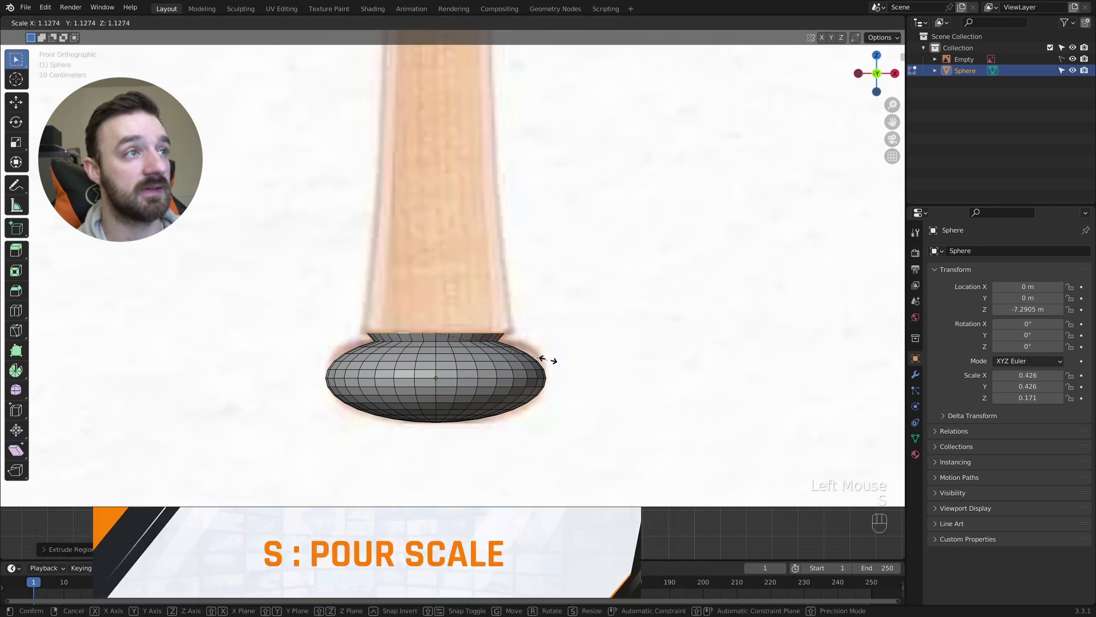
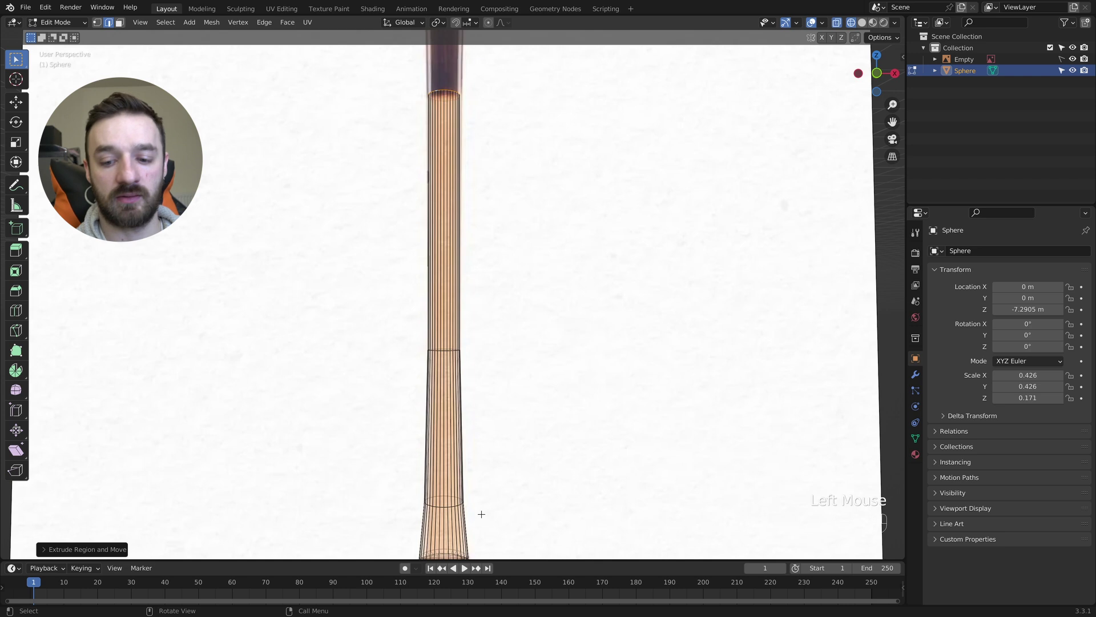
Step: Keep extruding the handle upward on Z in tapered sections toward the barrel, following the reference
key(KP_1)
key(KP_1)
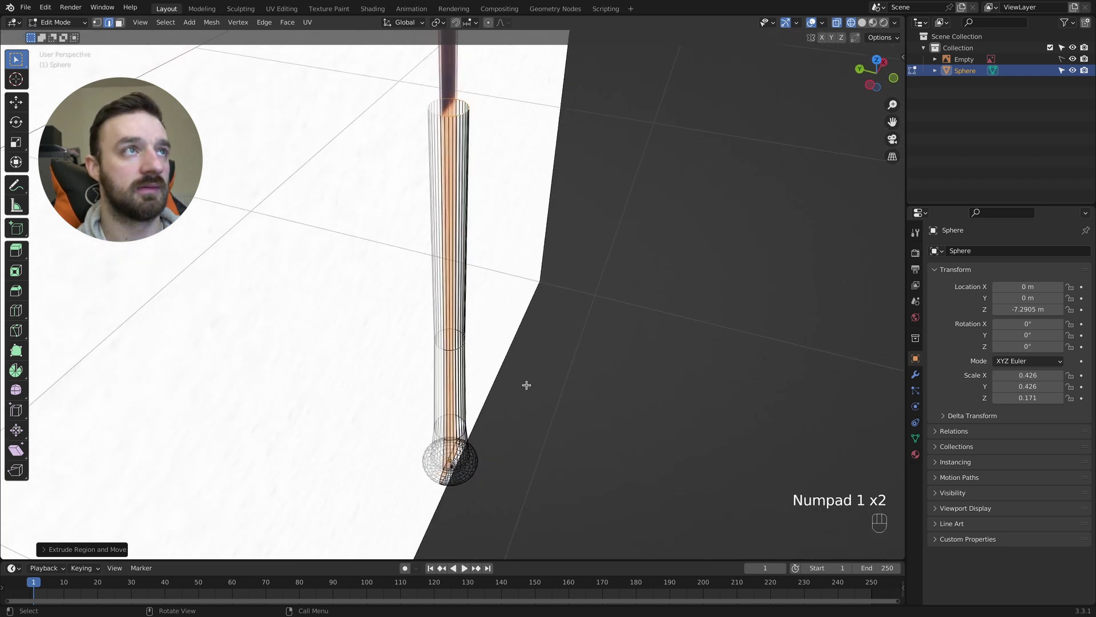
key(KP_1)
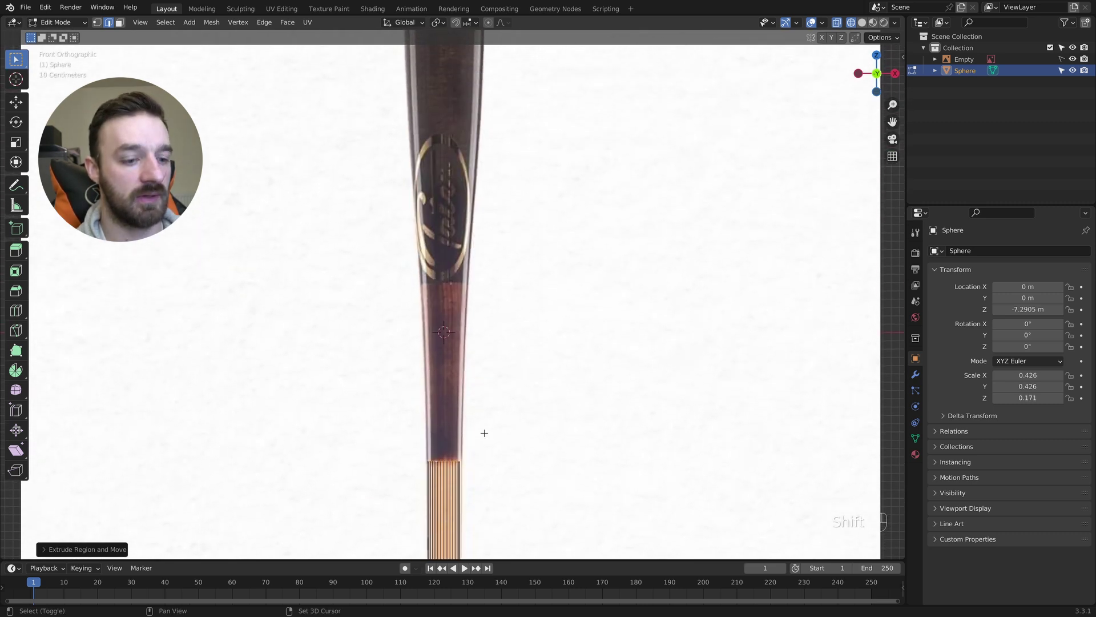
key(e)
key(z)
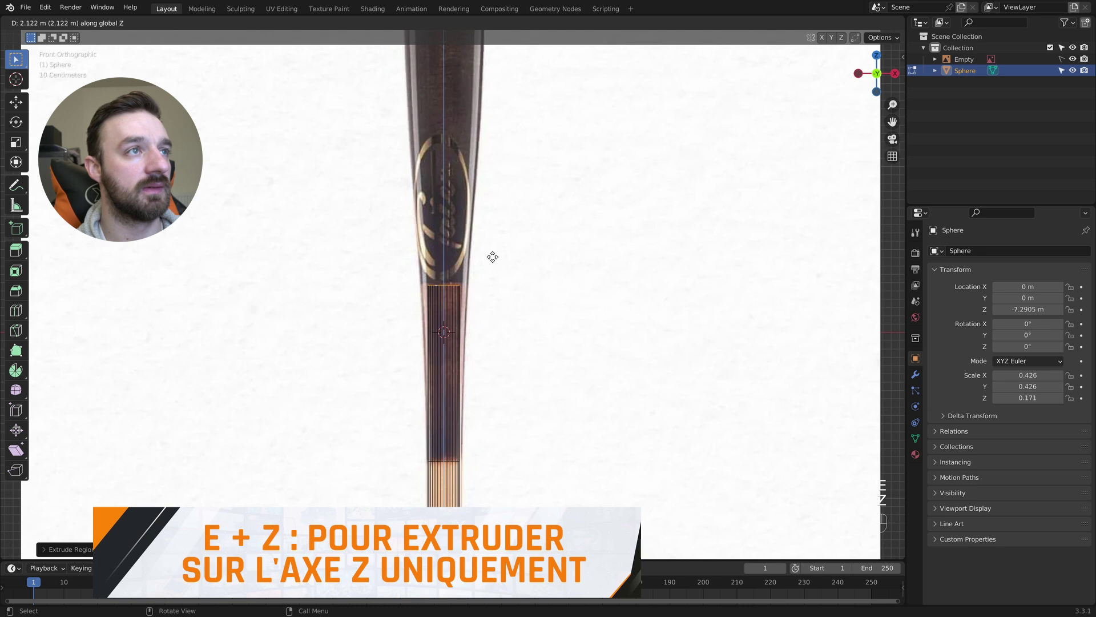
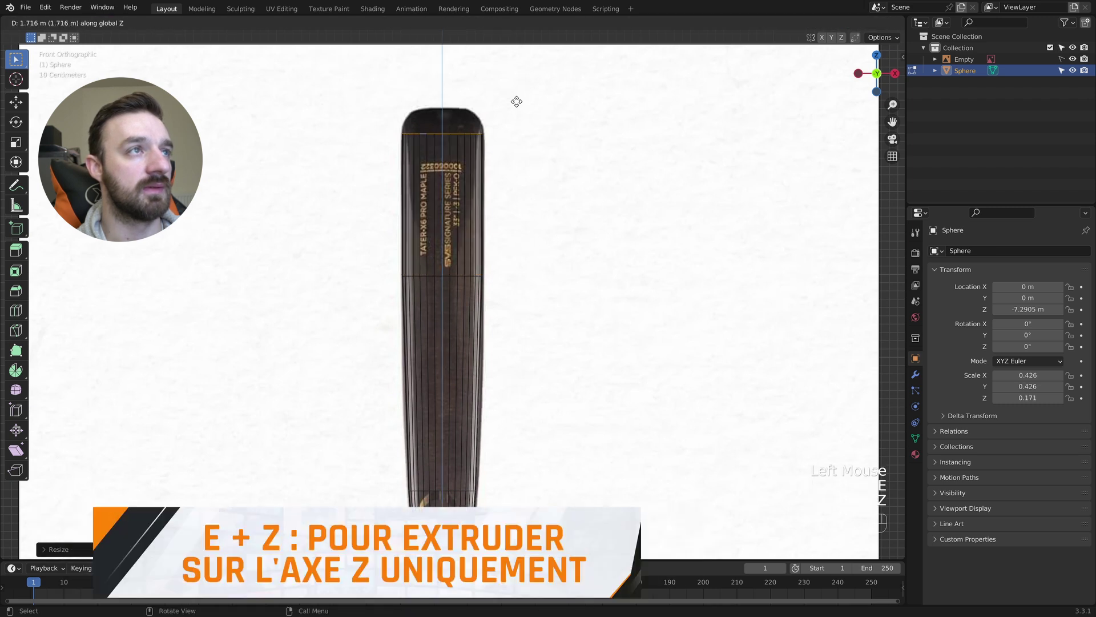
Step: Confirm the final top section and fill the open barrel end with a face, checking it in solid and wireframe
click(520, 78)
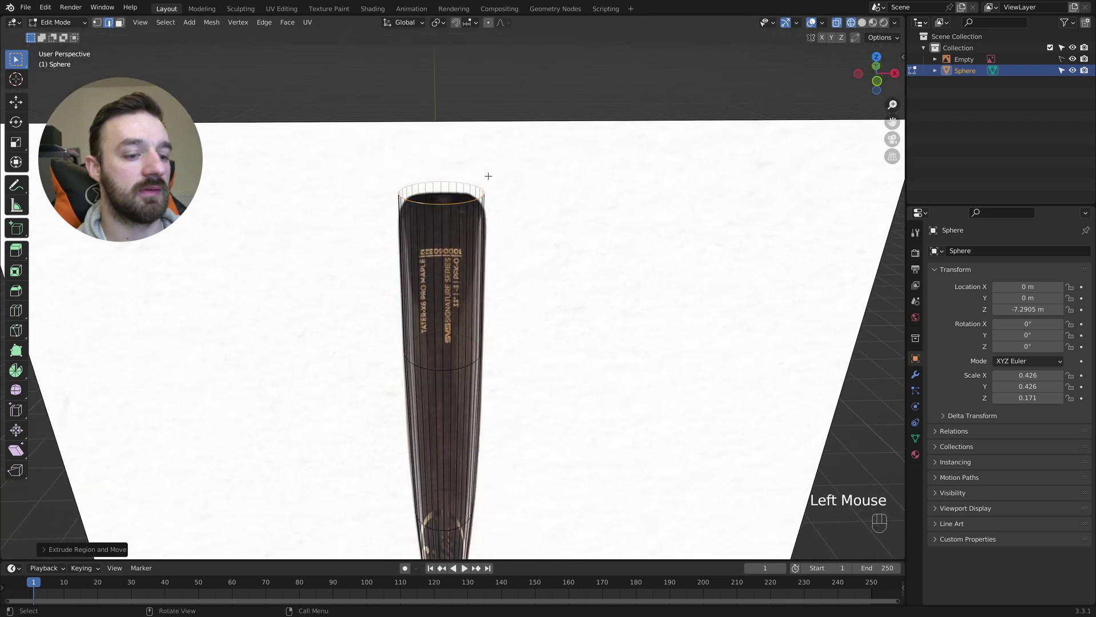
key(z)
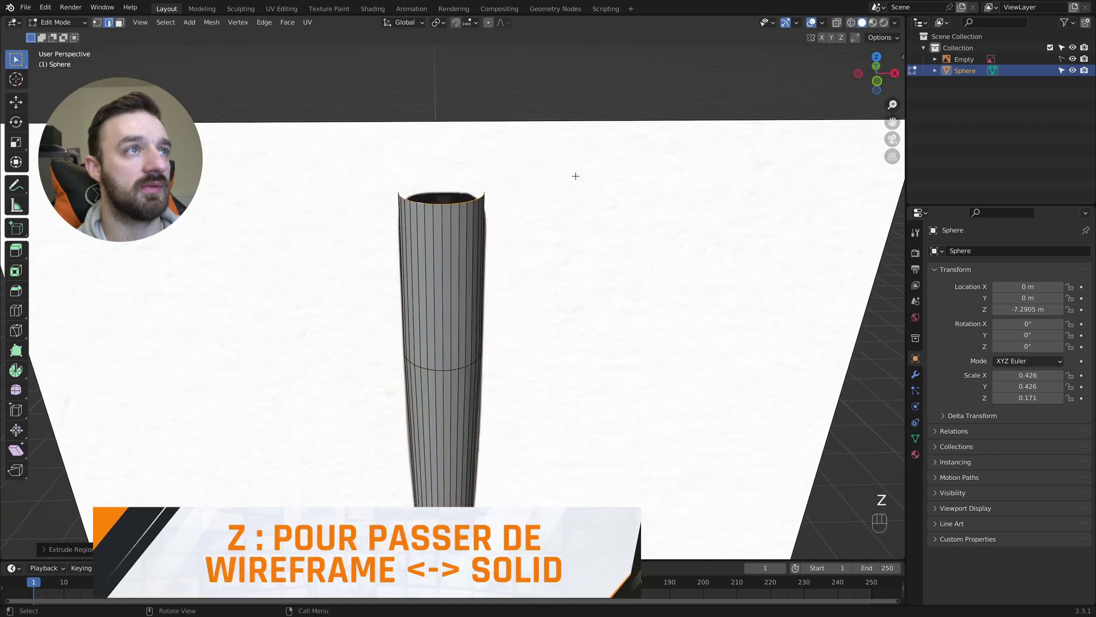
key(f)
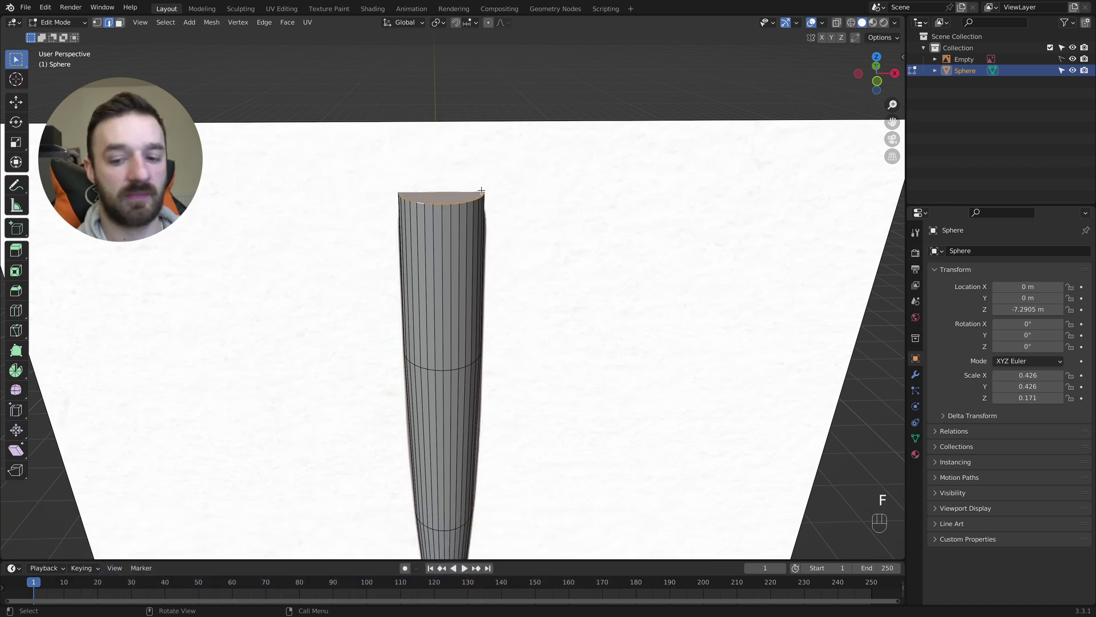
key(KP_1)
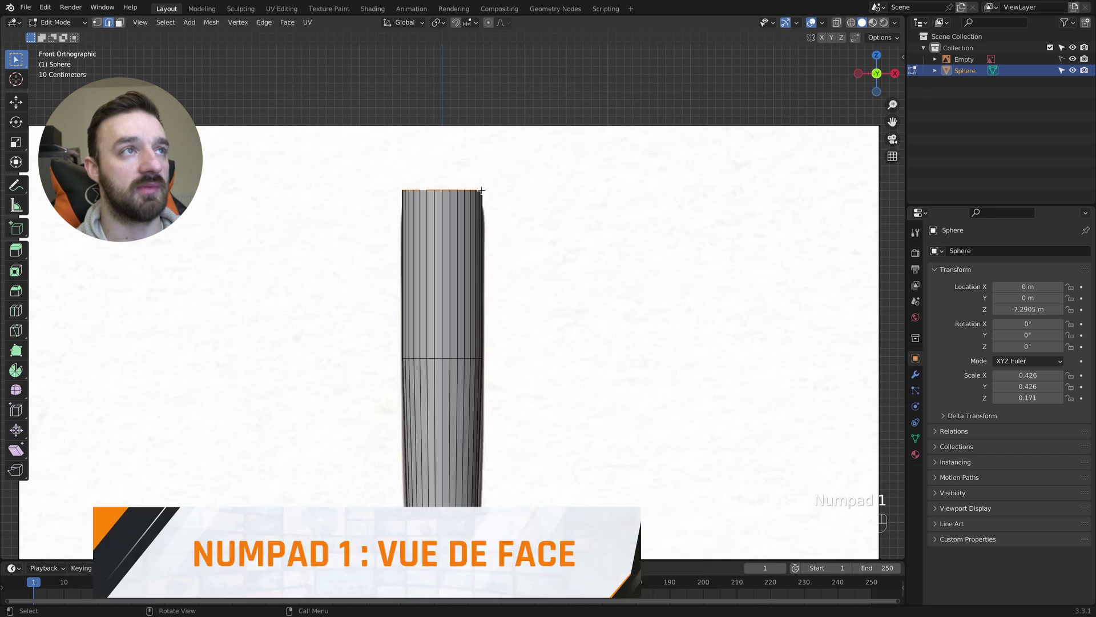
key(z)
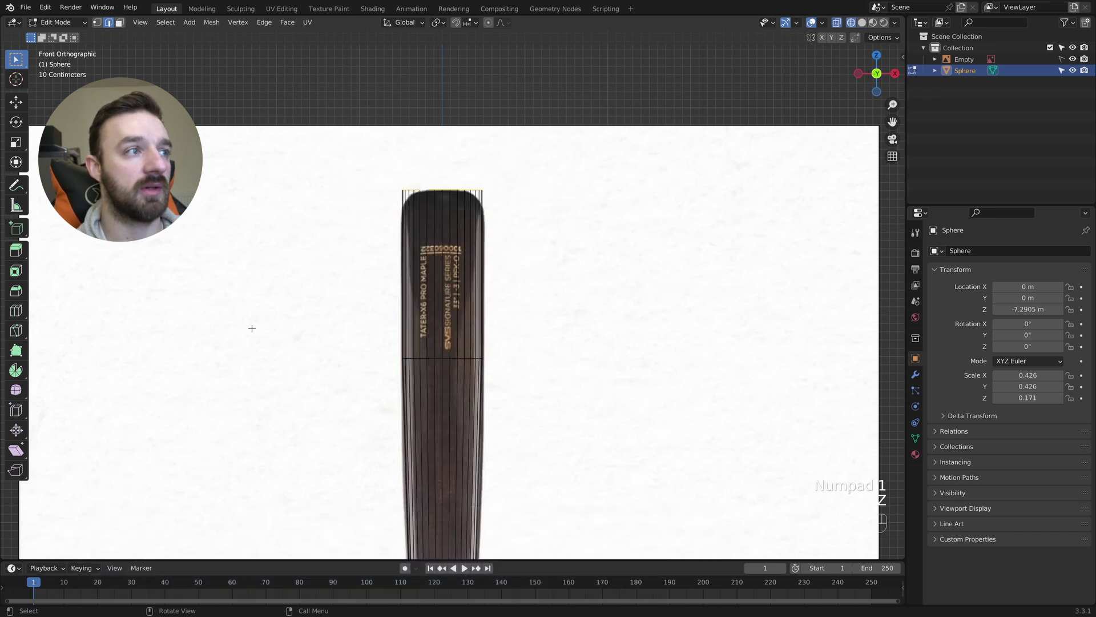
Step: Bevel the top cap's edges with 4 segments into a rounded end and return to Object Mode
key(super+b)
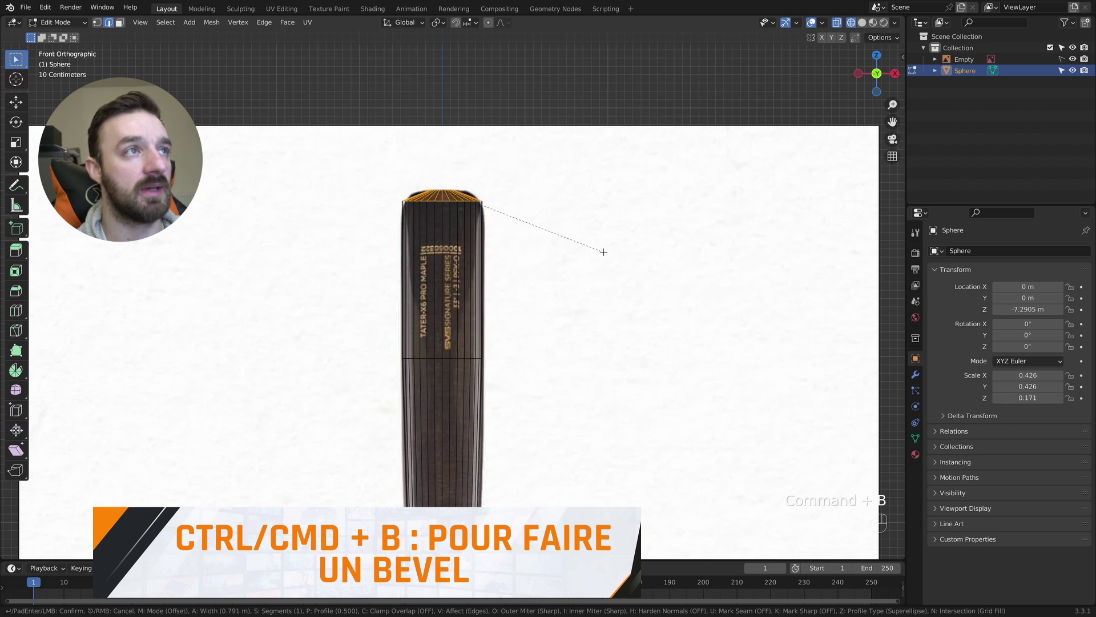
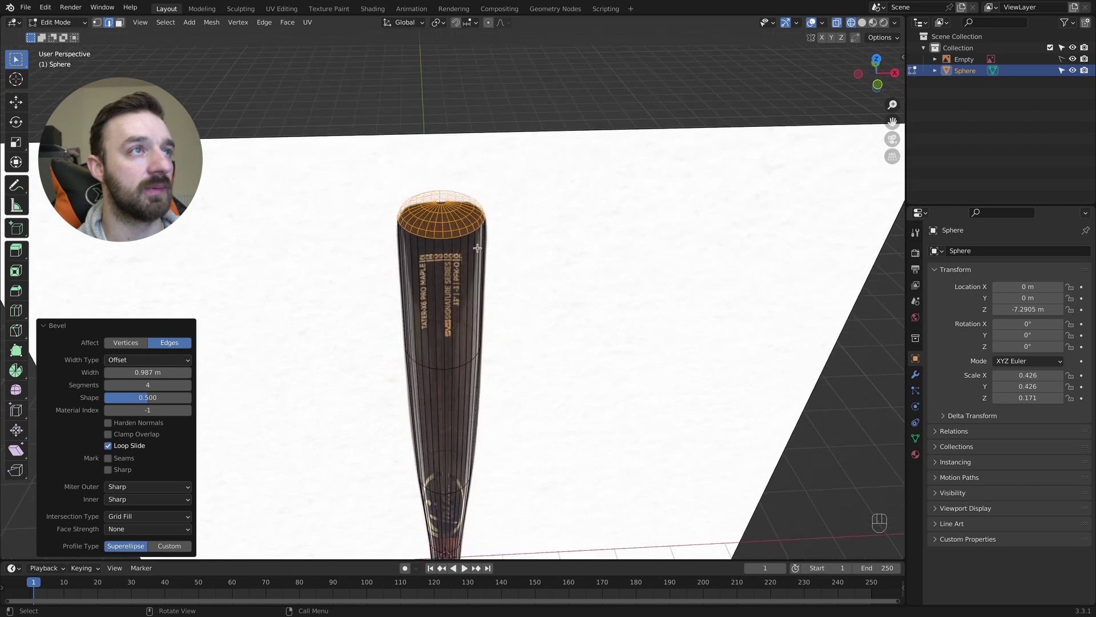
key(z)
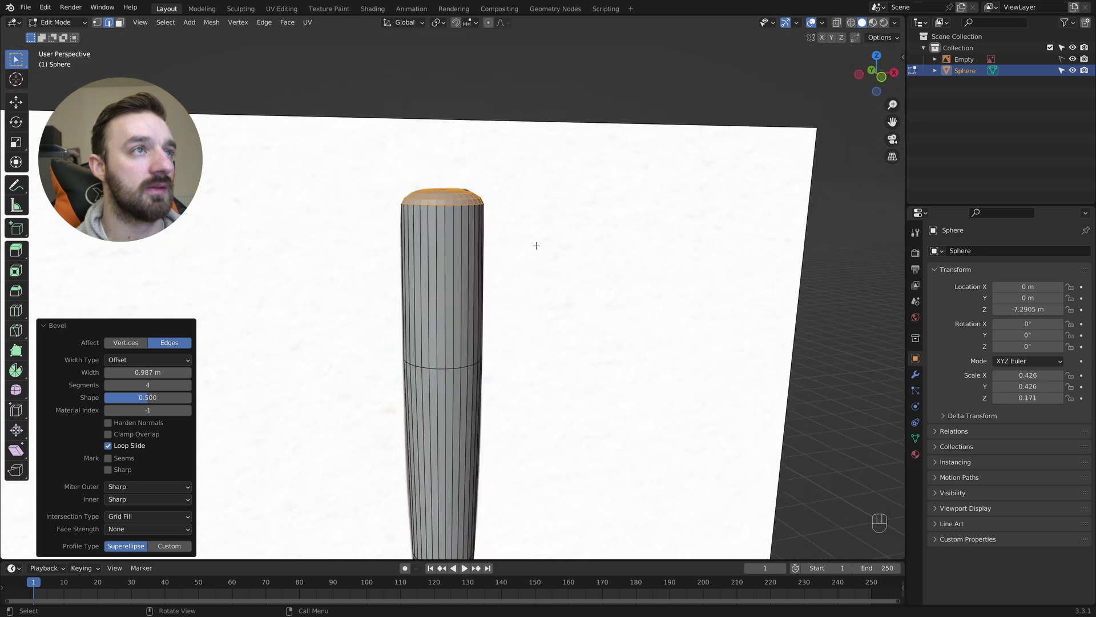
key(Tab)
Step: Shade the bat smooth from the object context menu and hide the reference empty in the Outliner
drag(450, 237, 487, 233)
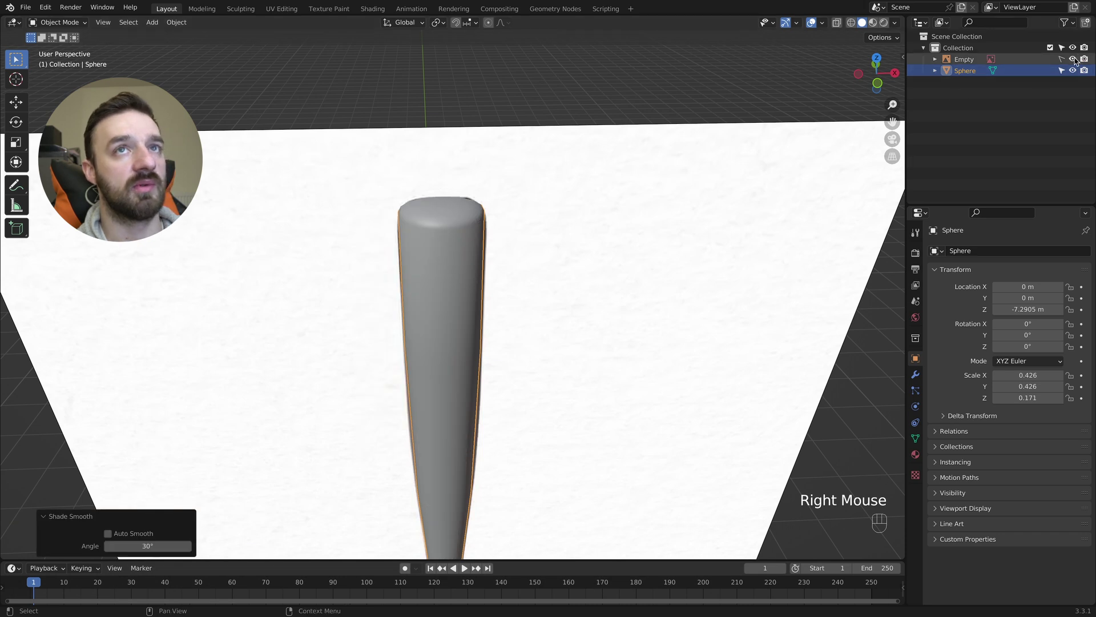
click(1075, 64)
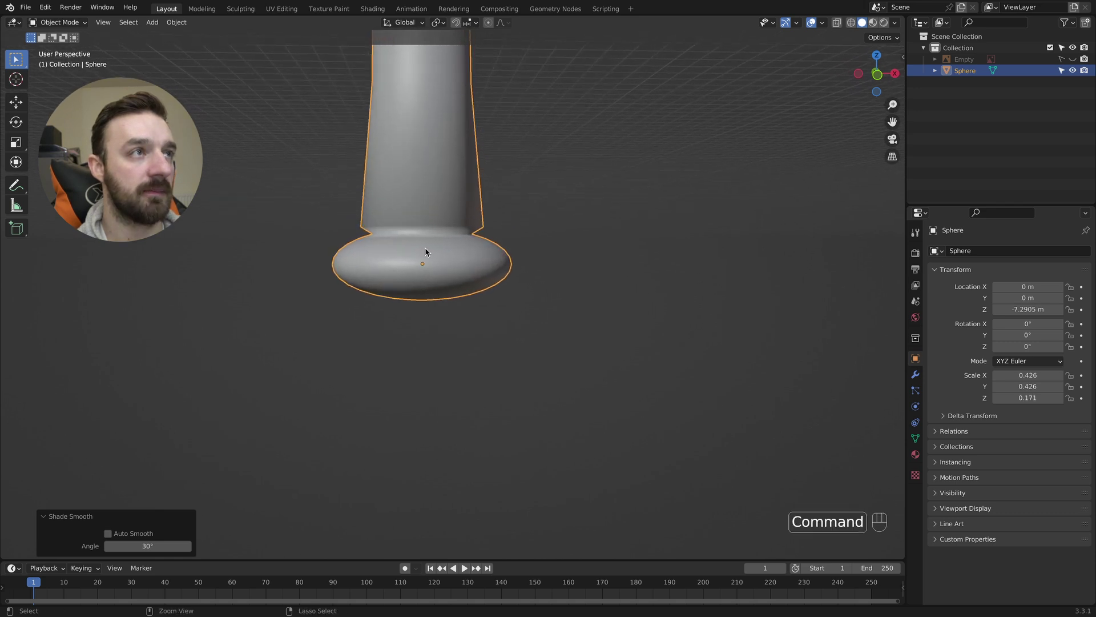
Step: In Edit Mode select the edge ring at the handle-knob joint and start a 2-segment bevel on it
key(Tab)
key(2)
click(397, 188)
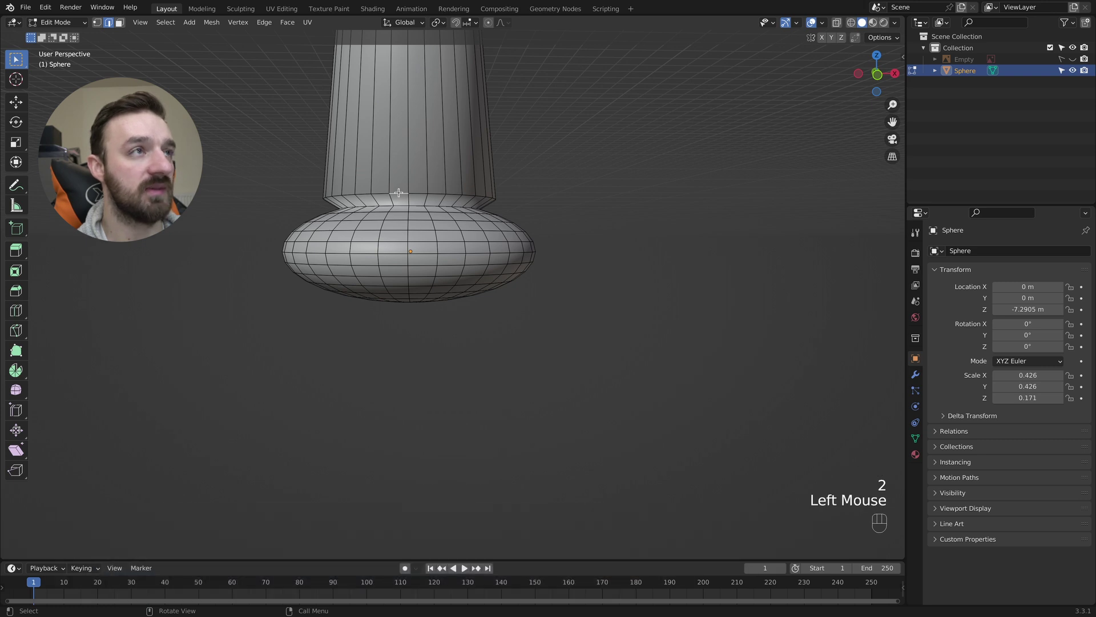
click(417, 188)
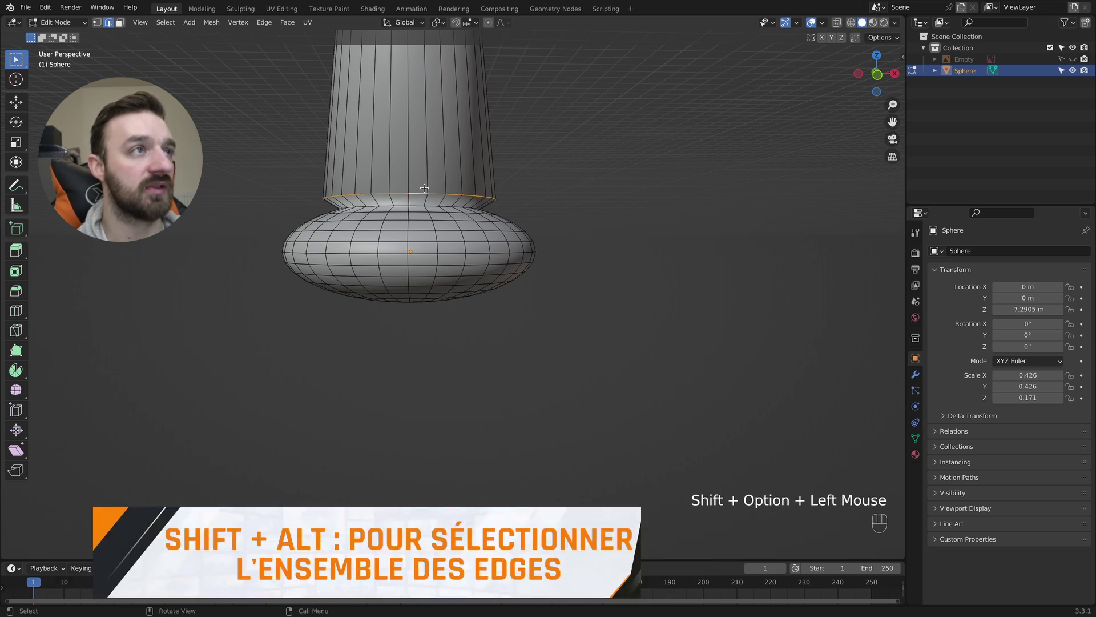
key(super+b)
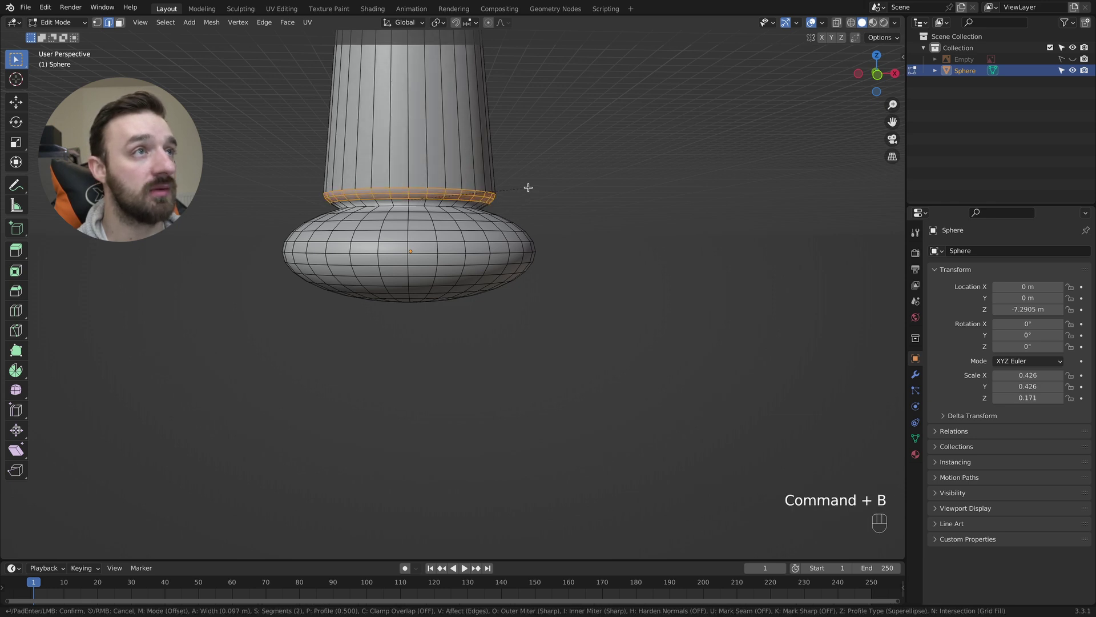